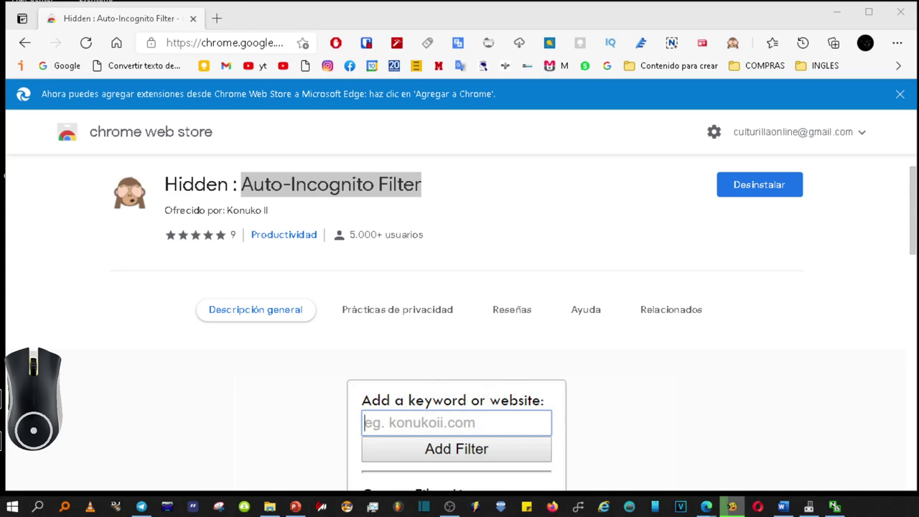
# Remove the Hidden: Auto-Incognito Filter extension via its toolbar icon's menu
pyautogui.rightClick(734, 50)
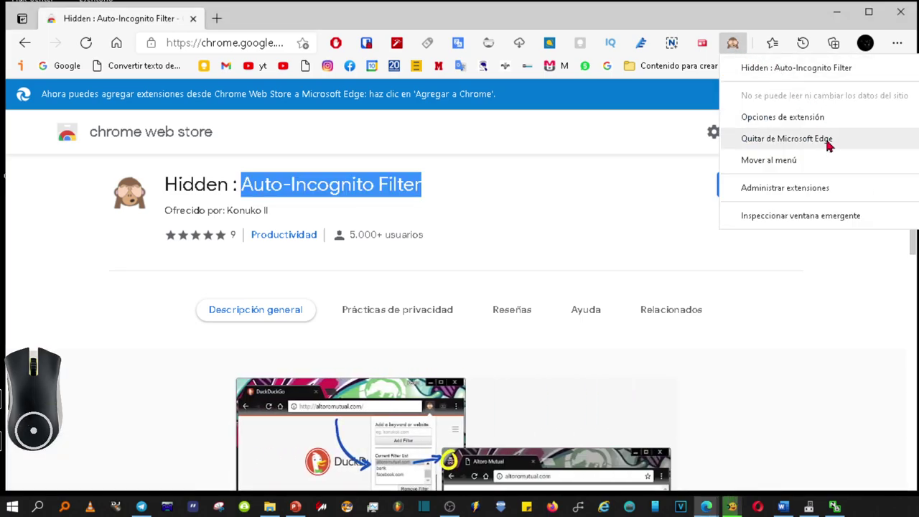
pyautogui.click(831, 142)
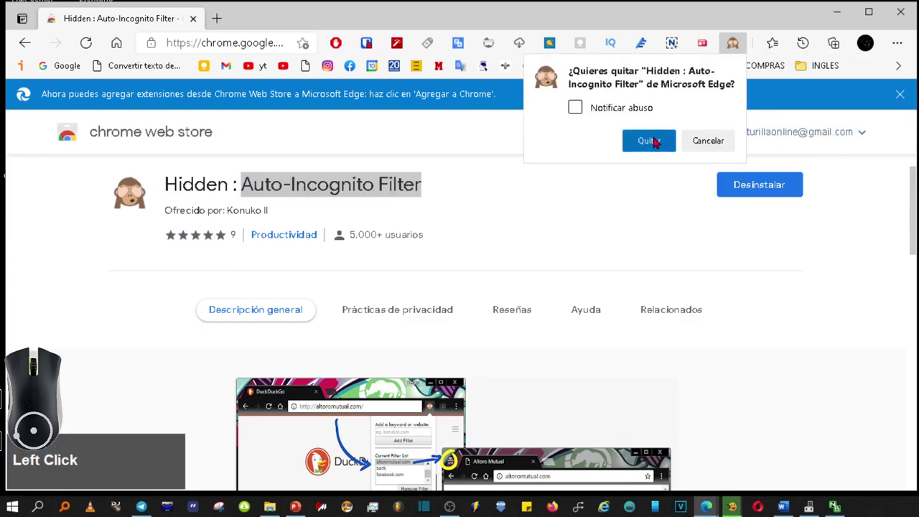
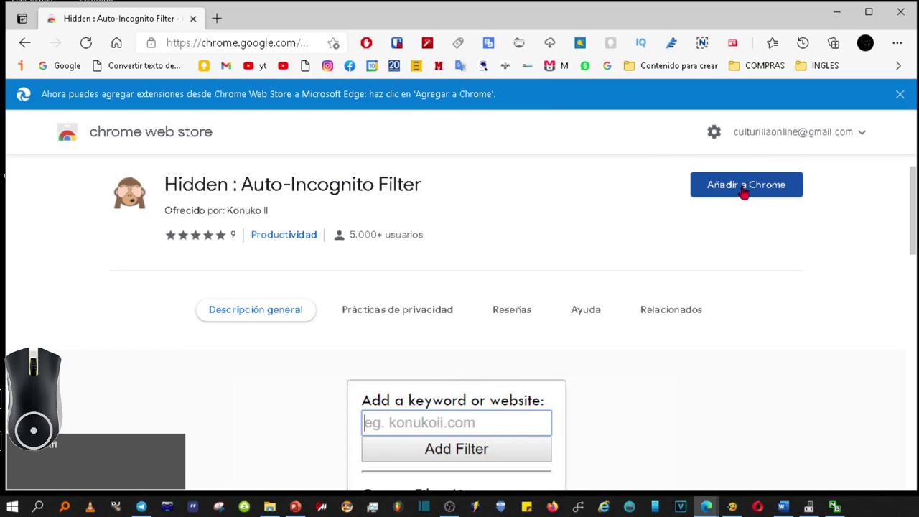
# Add the Hidden: Auto-Incognito Filter extension back to Edge from its store page
pyautogui.click(756, 198)
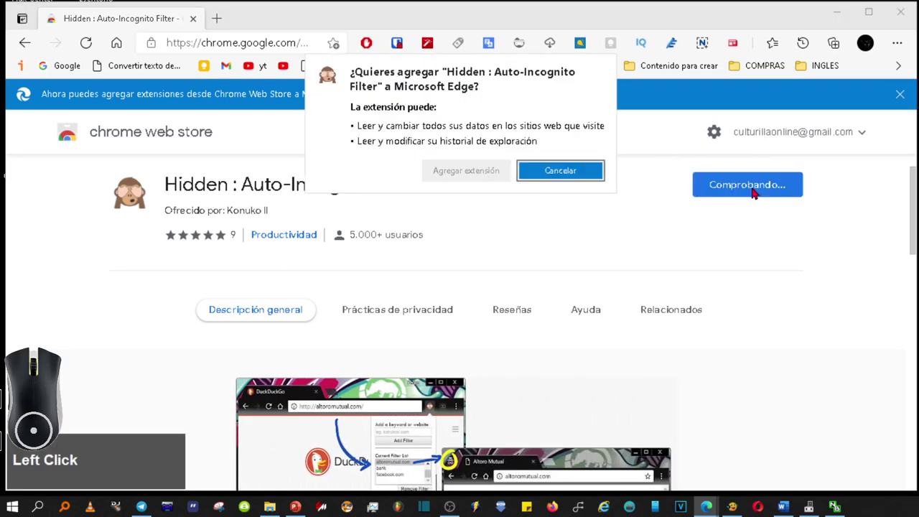
pyautogui.click(472, 176)
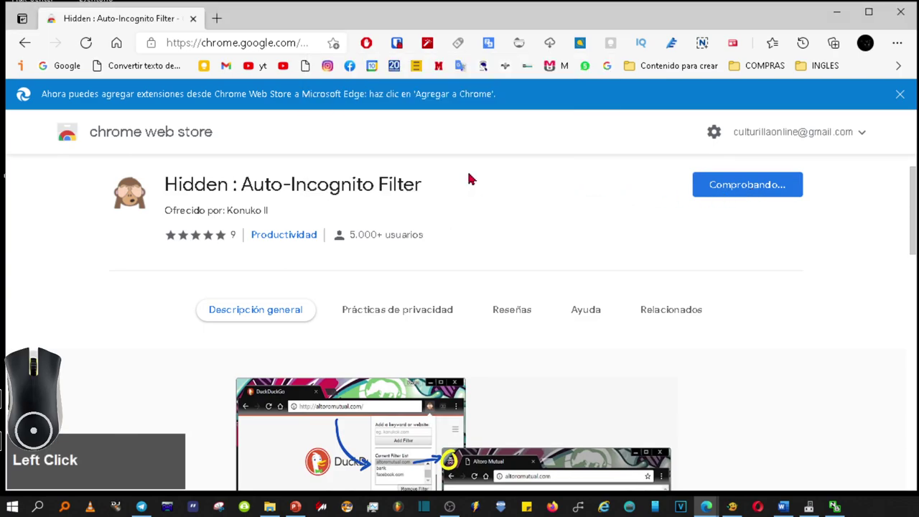
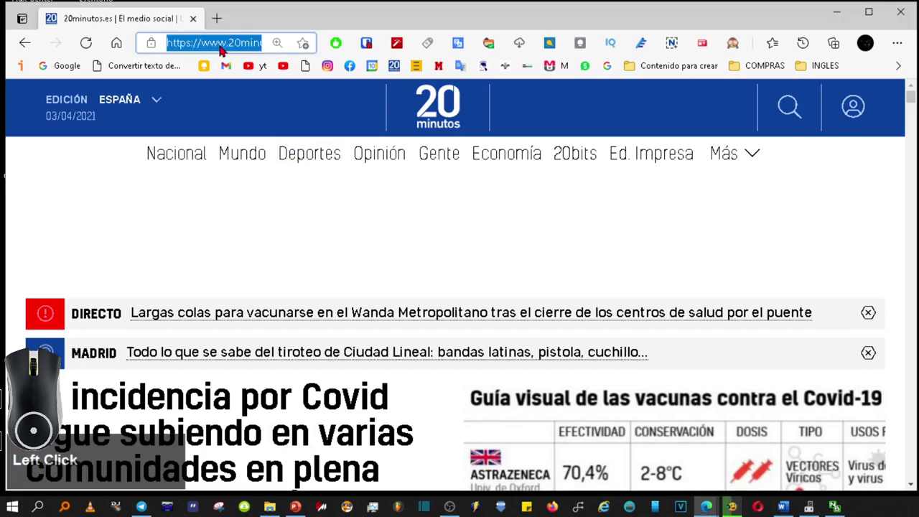
# Copy the selected 20minutos.es address from the address bar
pyautogui.rightClick(223, 47)
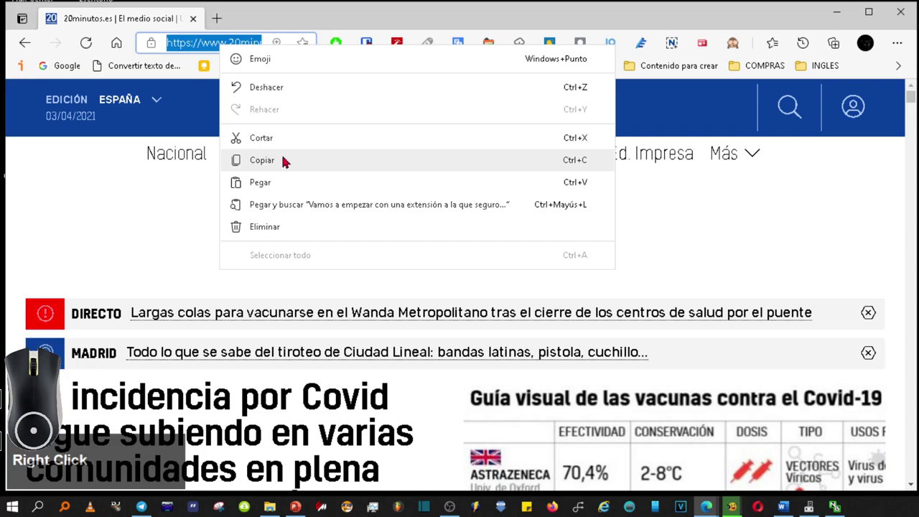
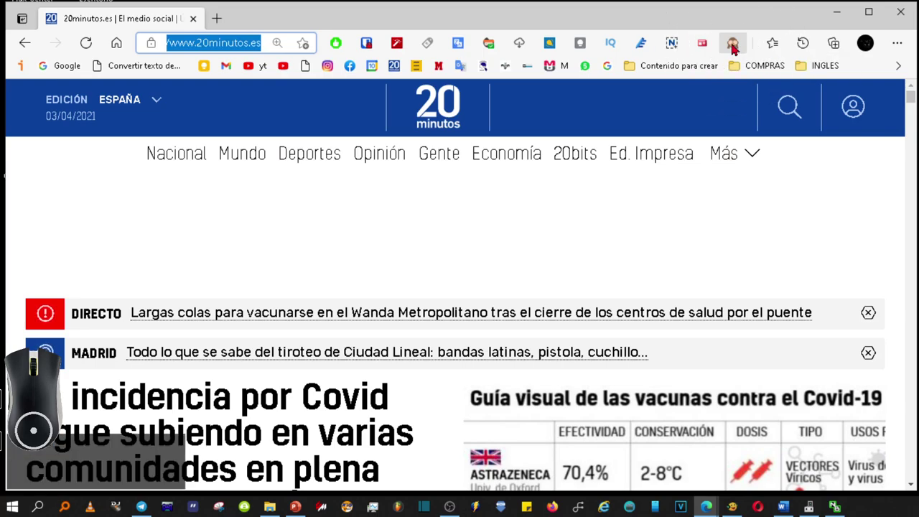
# Bring up the Auto-Incognito Filter extension's options from its toolbar icon
pyautogui.press('F4')
pyautogui.rightClick(740, 43)
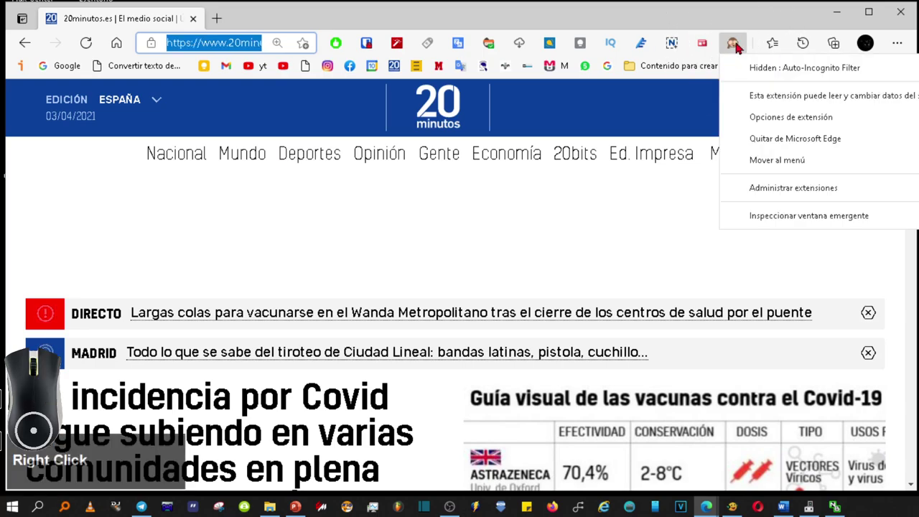
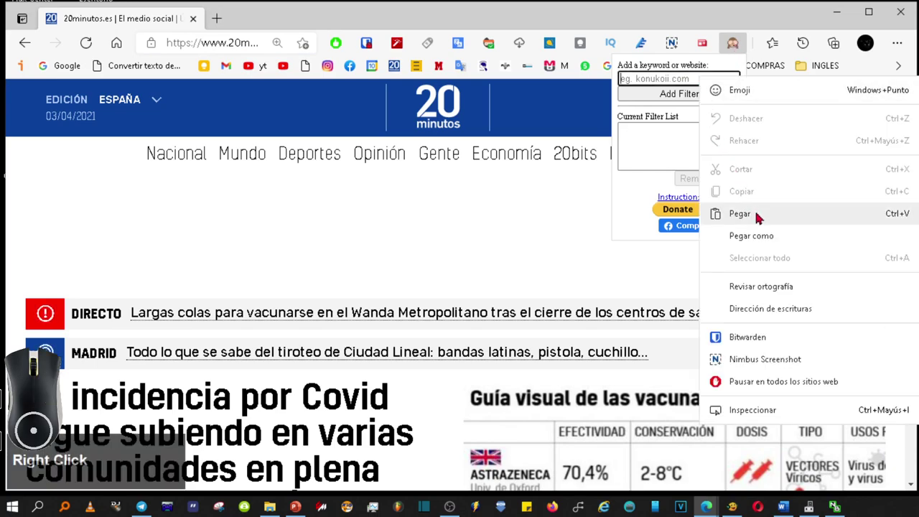
pyautogui.click(755, 213)
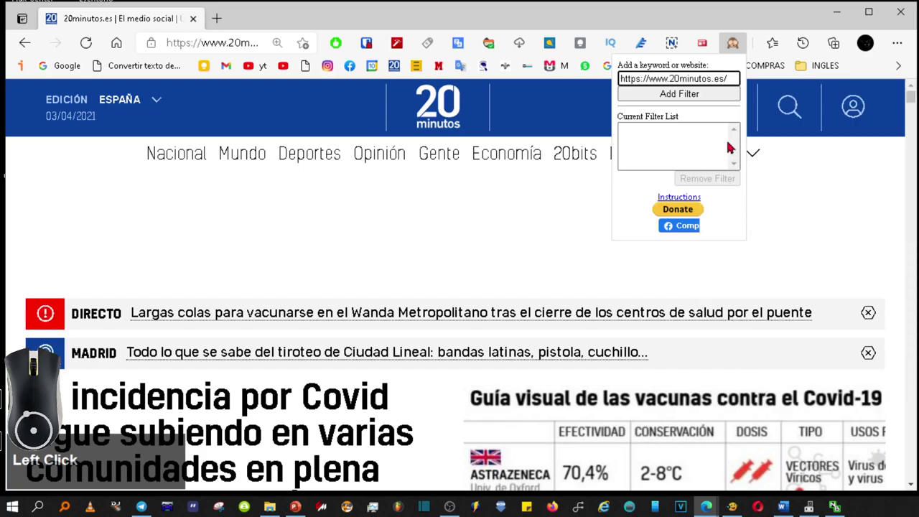
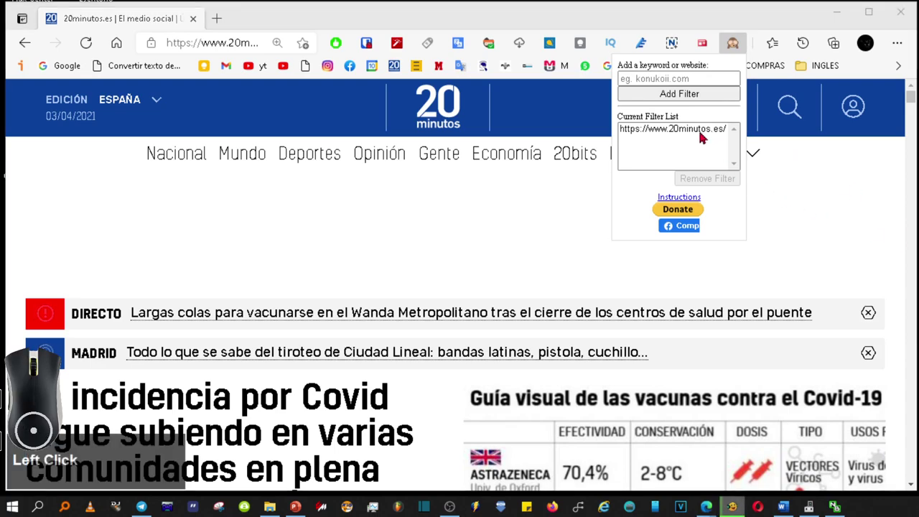
pyautogui.doubleClick(701, 132)
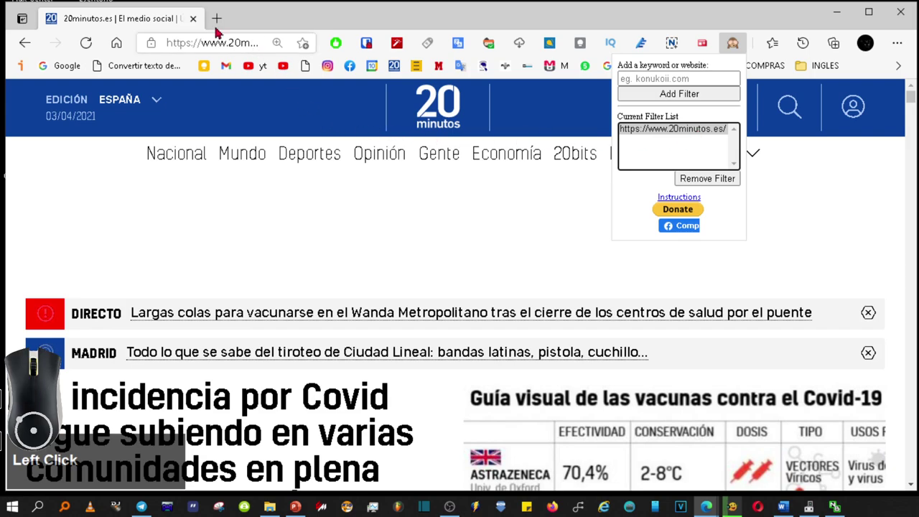
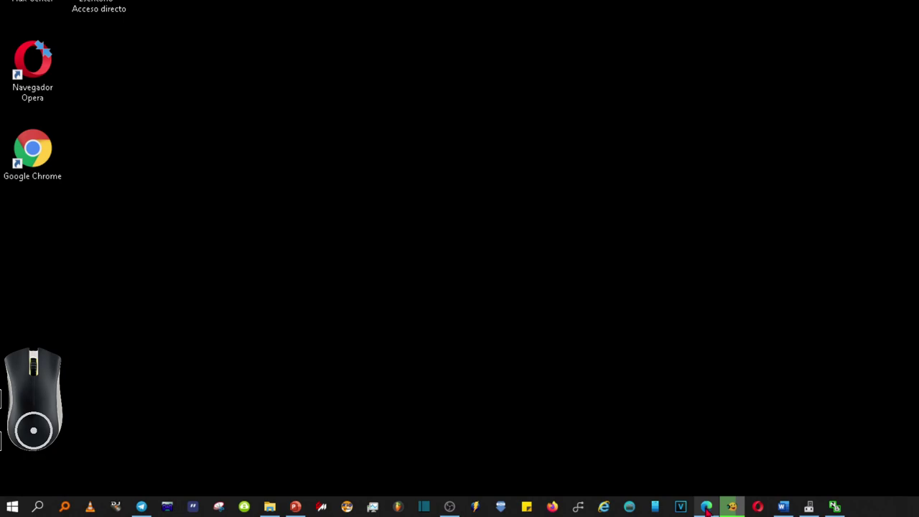
# Launch Microsoft Edge again so it shows a new tab
pyautogui.press('F4')
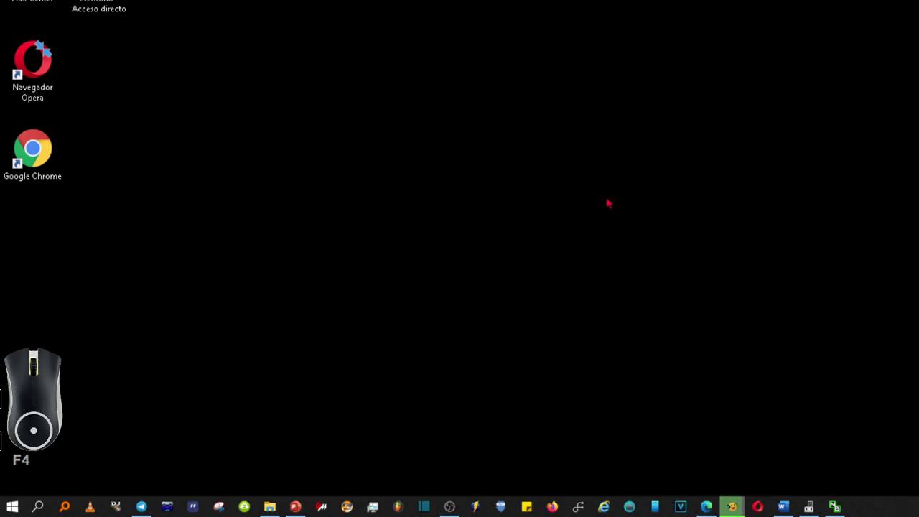